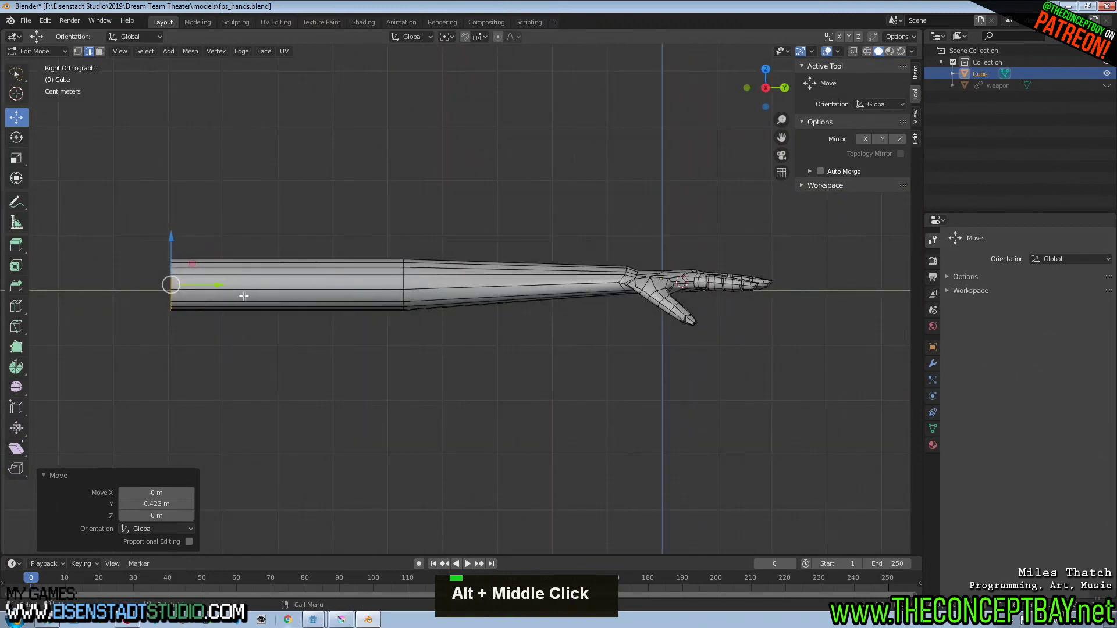
# - Add edge loops across the upper arm and near the elbow, scaling each to widen the forearm
pyautogui.press('s')
pyautogui.press('ctrl+r')
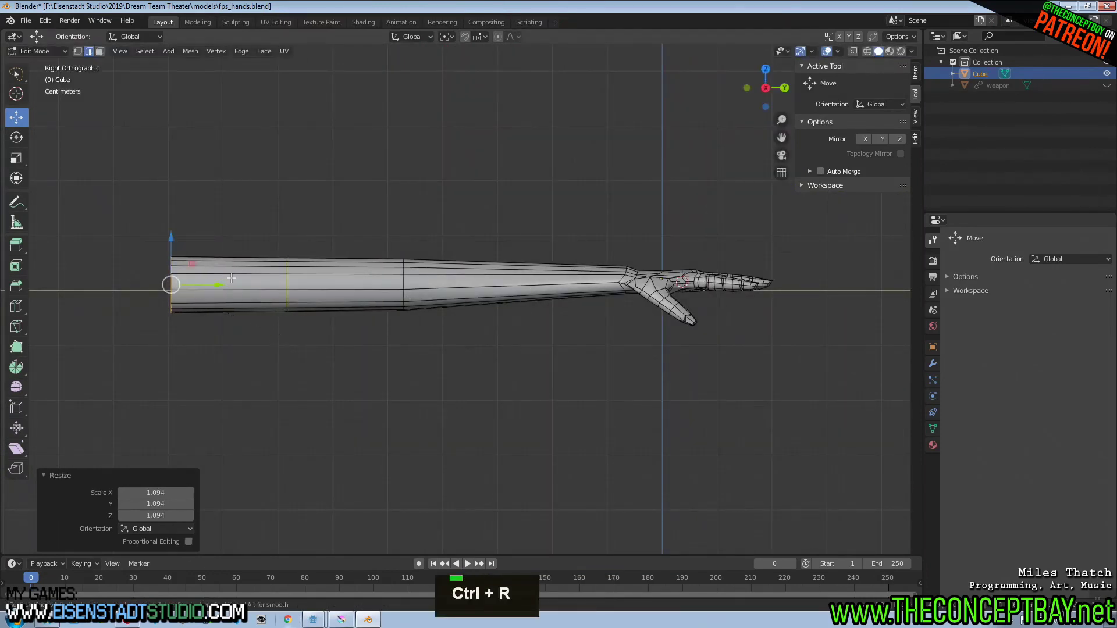
pyautogui.press('s')
pyautogui.press('ctrl+r')
pyautogui.press('s')
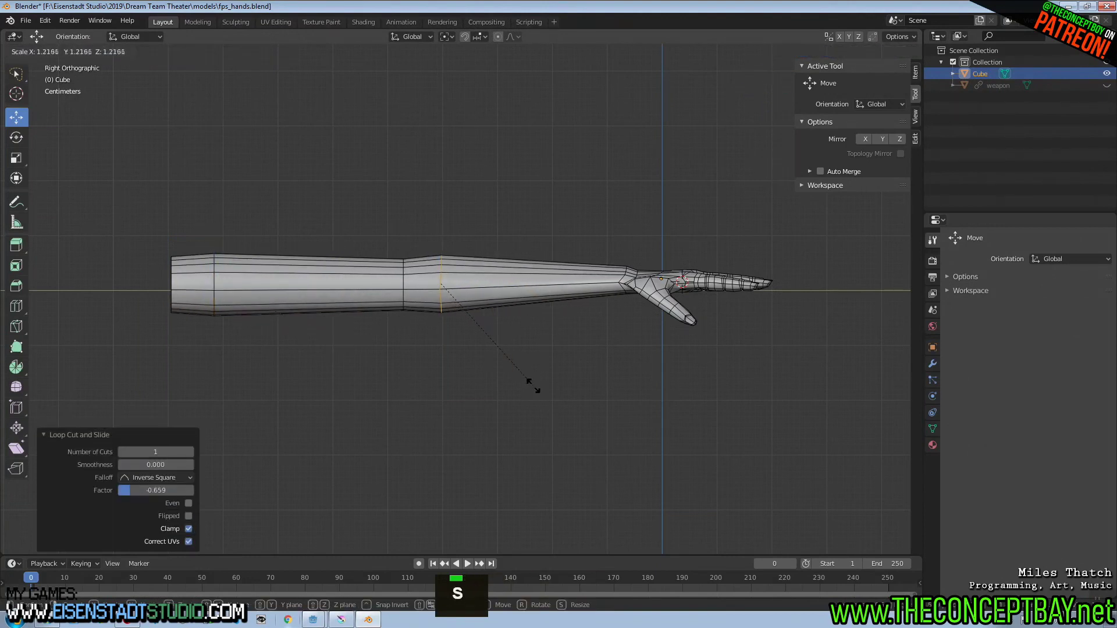
pyautogui.press('s')
pyautogui.press('ctrl+r')
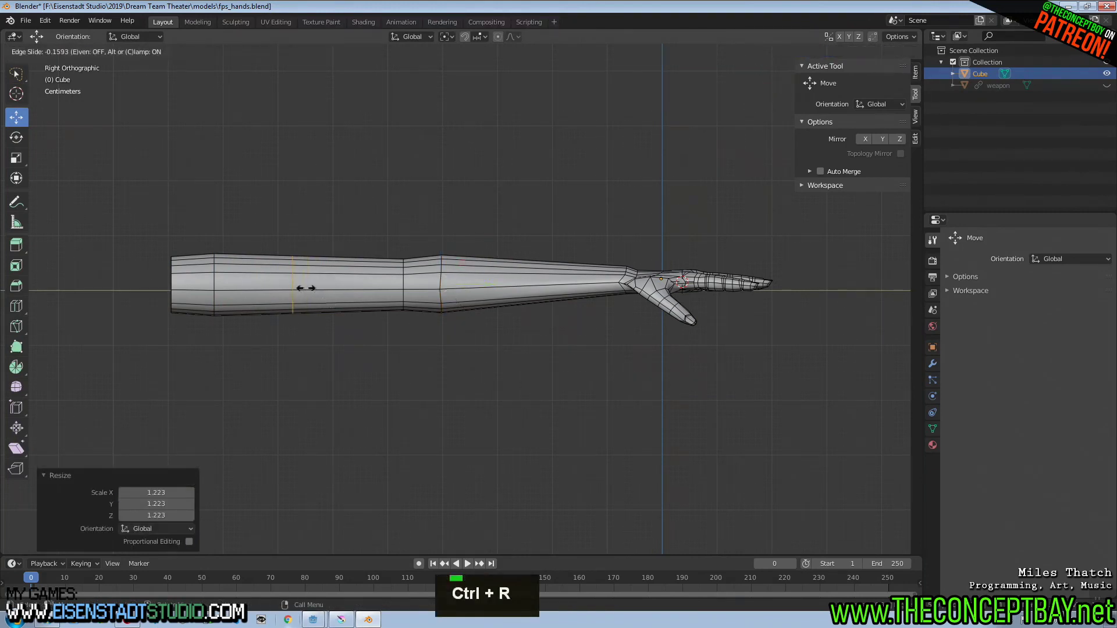
# - Add one more loop on the upper arm and scale it to bulge the bicep area
pyautogui.press('s')
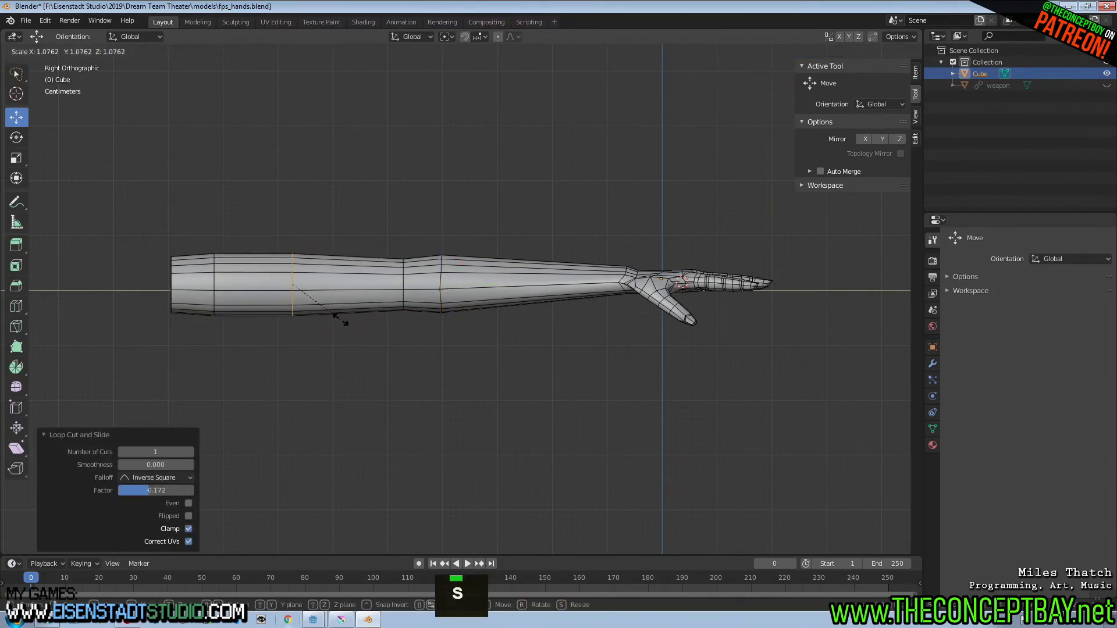
pyautogui.press('a')
pyautogui.press('a')
pyautogui.press('b')
pyautogui.press('z')
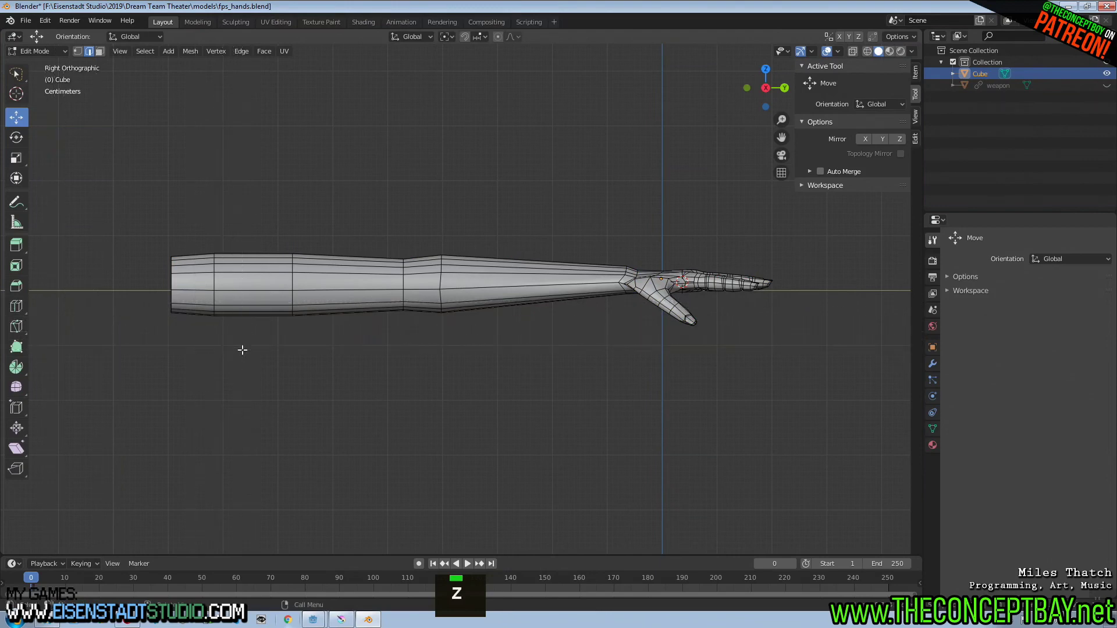
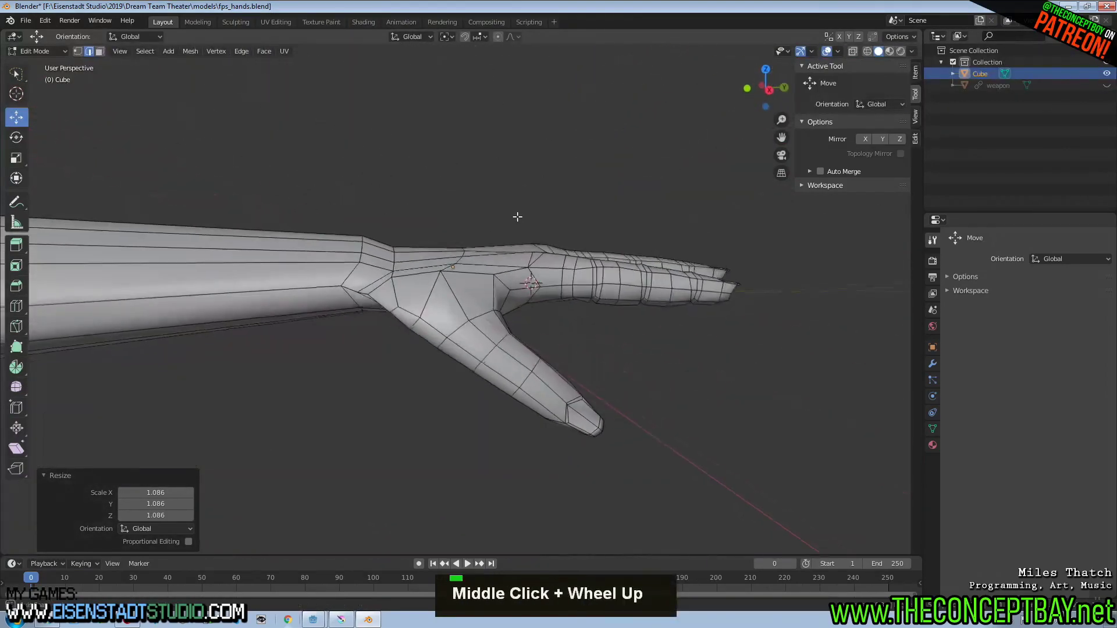
# - Leave Edit Mode so the reshaped arm shows as a smooth-shaded object
pyautogui.press('Tab')
pyautogui.scroll(-3)
pyautogui.scroll(-3)
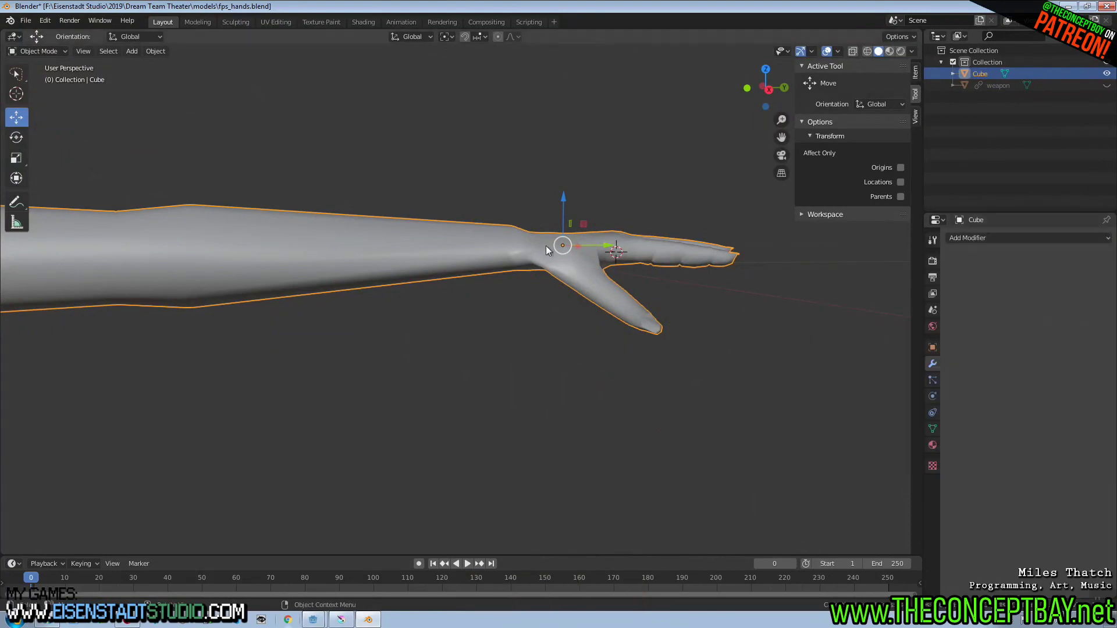
# - Apply the arm object's scale with Ctrl+A before adding the Subdivision Surface modifier
pyautogui.press('ctrl+a')
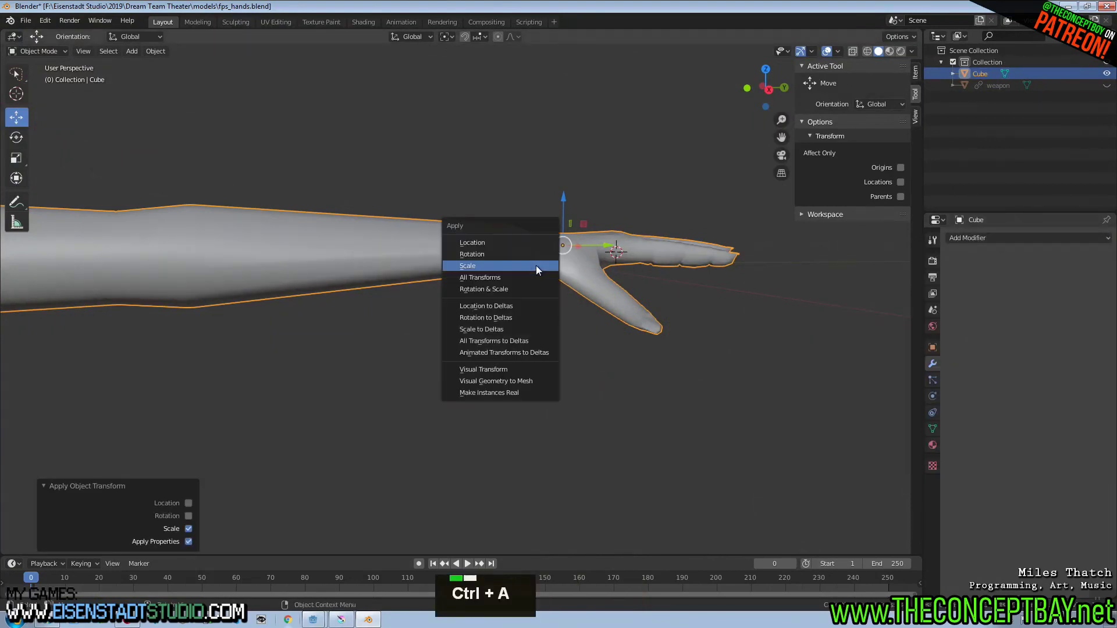
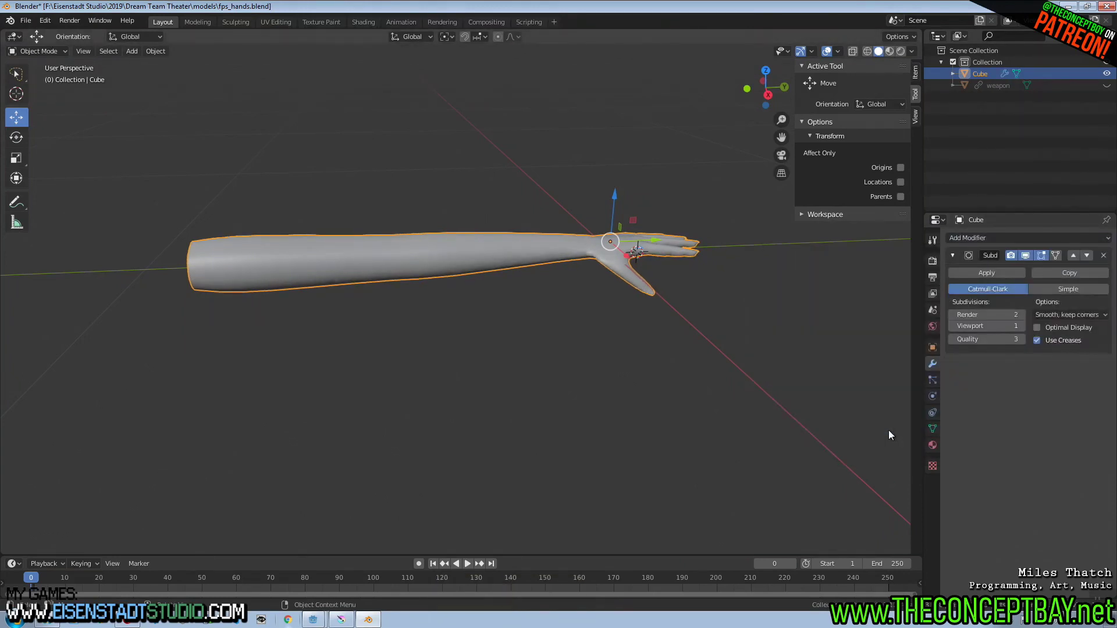
pyautogui.scroll(3)
pyautogui.scroll(3)
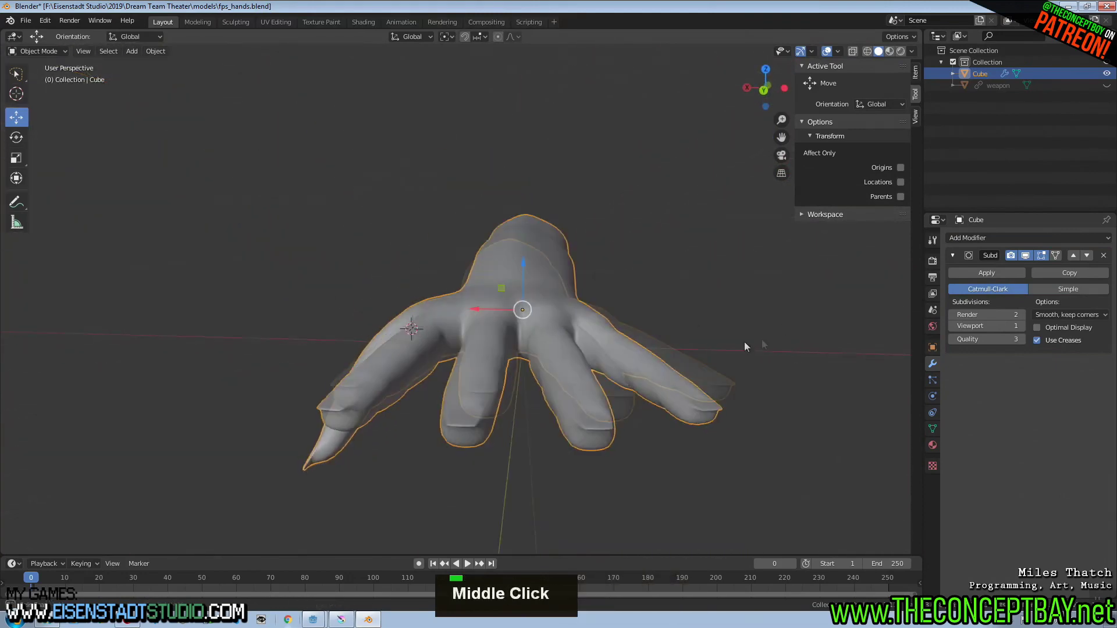
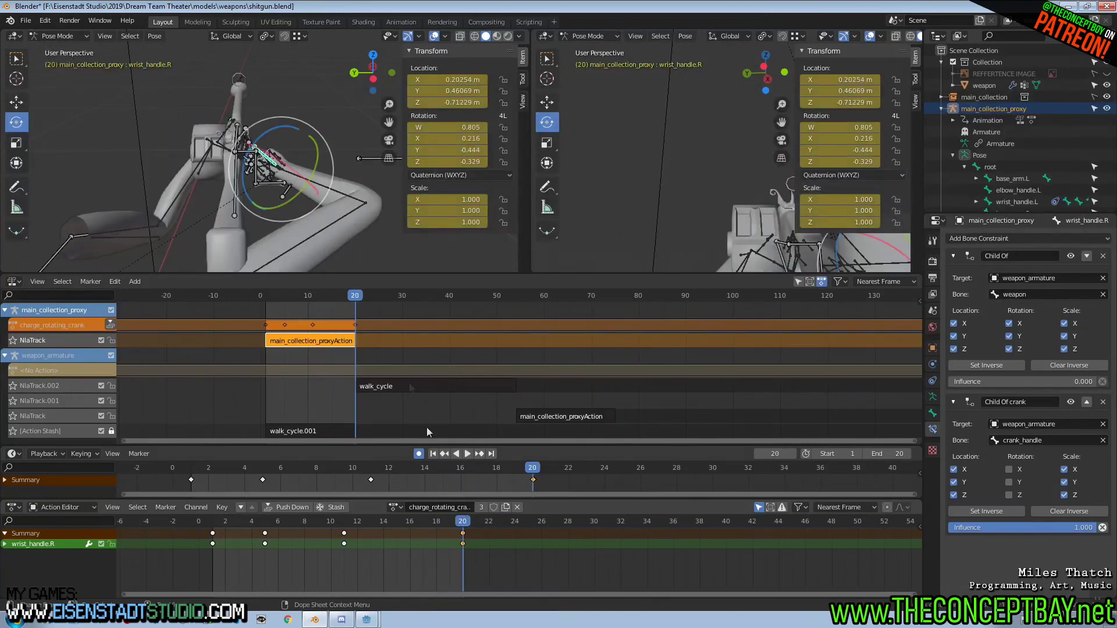
# - At the first frame, keyframe the influence of both Child Of constraints on wrist_handle.R
pyautogui.scroll(3)
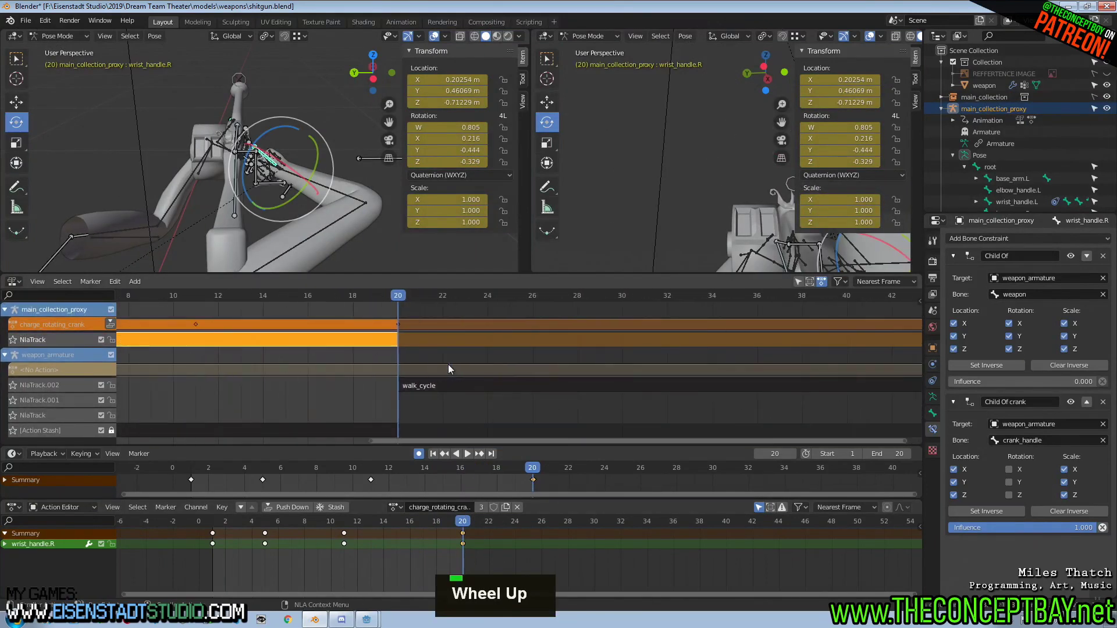
pyautogui.scroll(-3)
pyautogui.scroll(3)
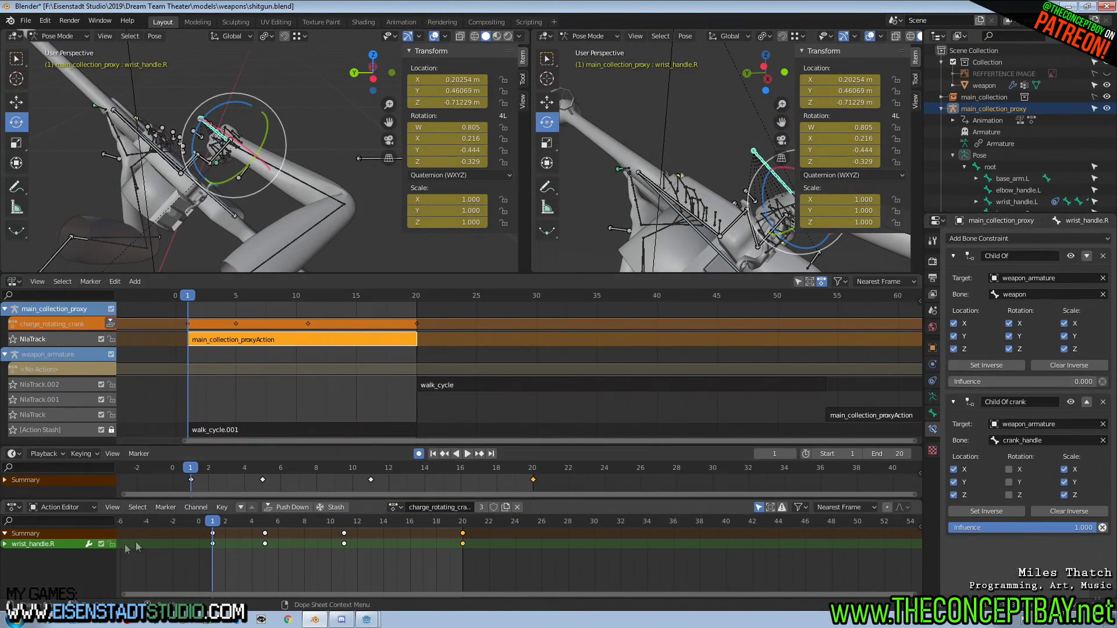
pyautogui.press('space')
pyautogui.press('space')
pyautogui.press('i')
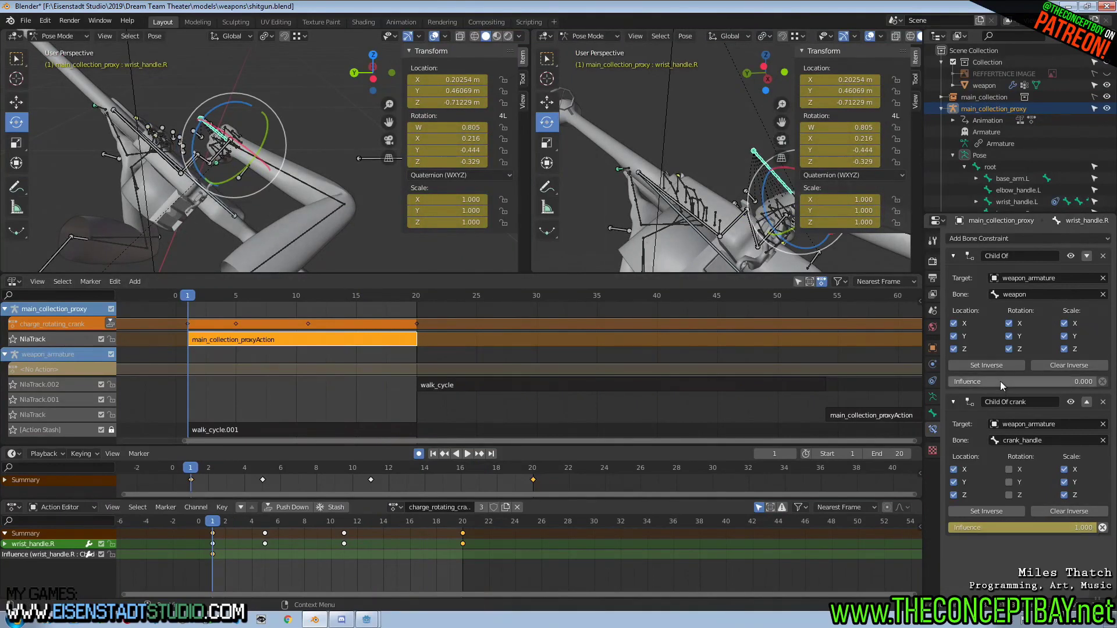
pyautogui.press('i')
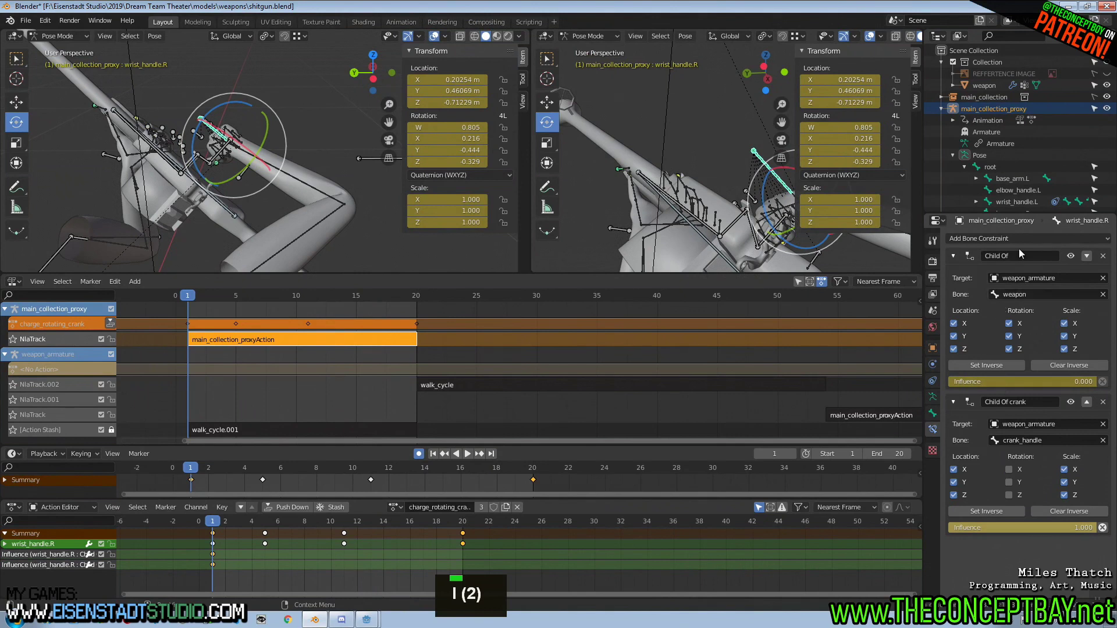
# - Rename the first constraint to 'Child Of weapon'
pyautogui.press('space')
pyautogui.press('w')
pyautogui.press('e')
pyautogui.press('a')
pyautogui.press('p')
pyautogui.press('o')
pyautogui.press('n')
pyautogui.press('Return')
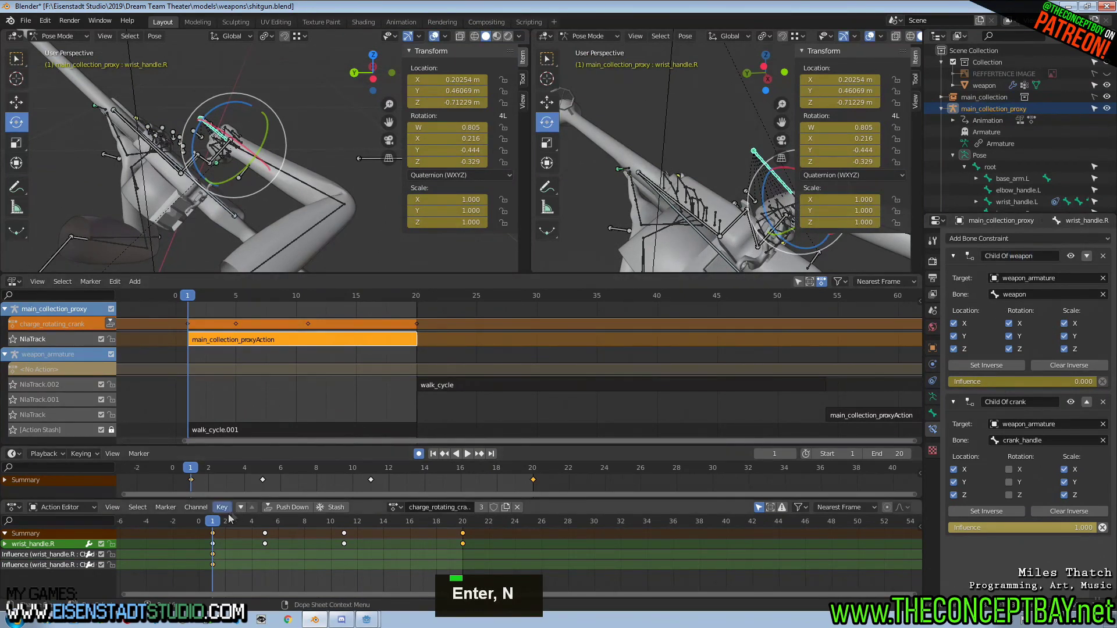
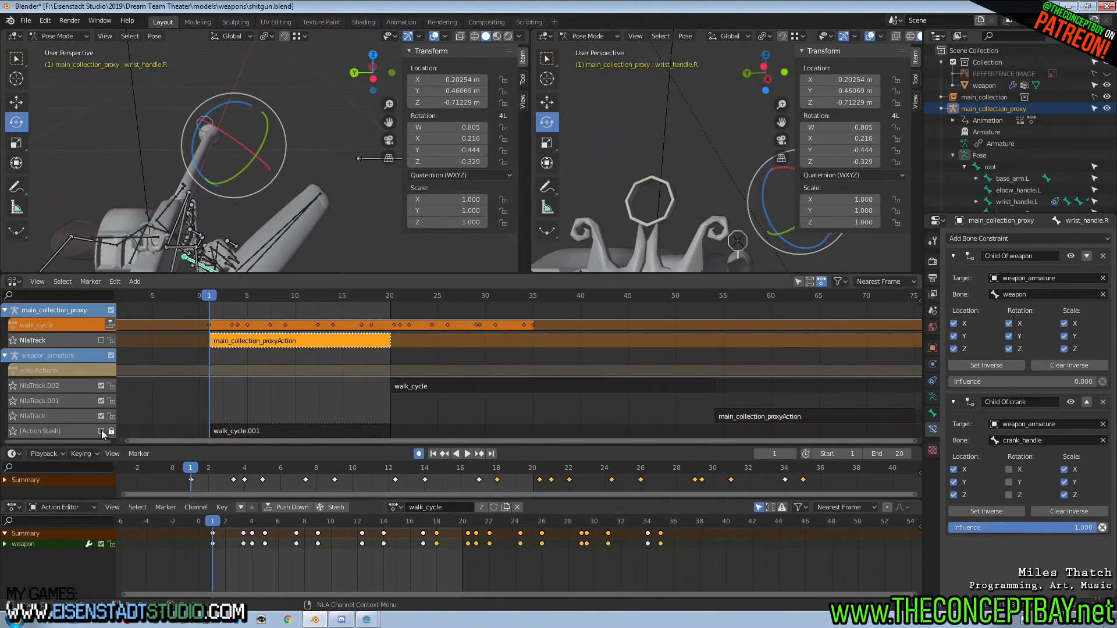
# - Key Child Of crank influence at 0 and Child Of weapon influence at 1 on frame 1
pyautogui.middleClick(322, 207)
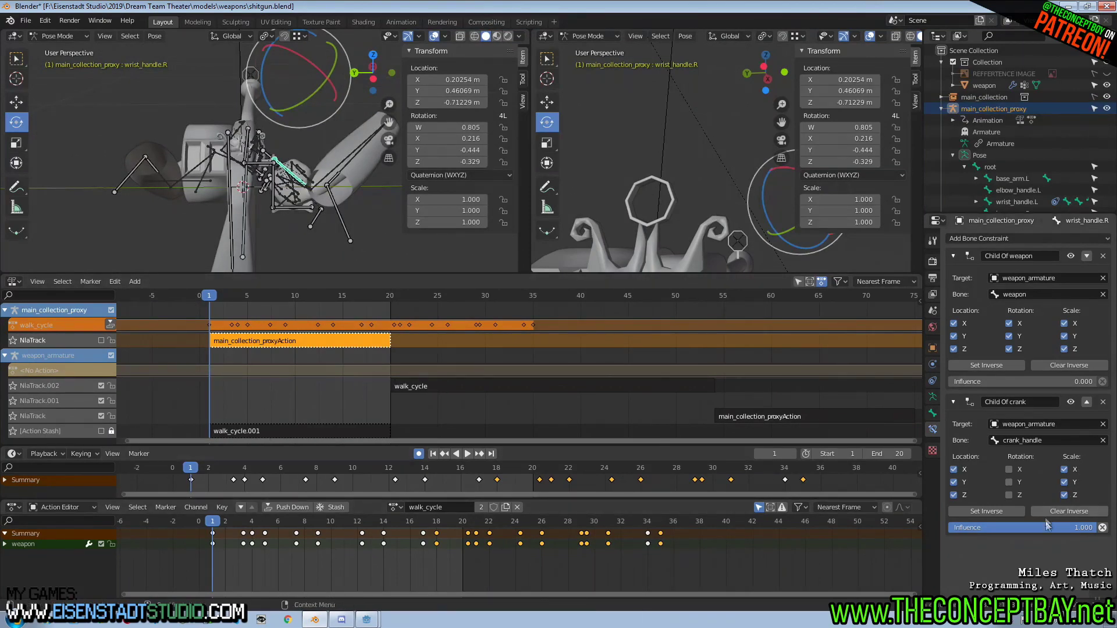
pyautogui.press('i')
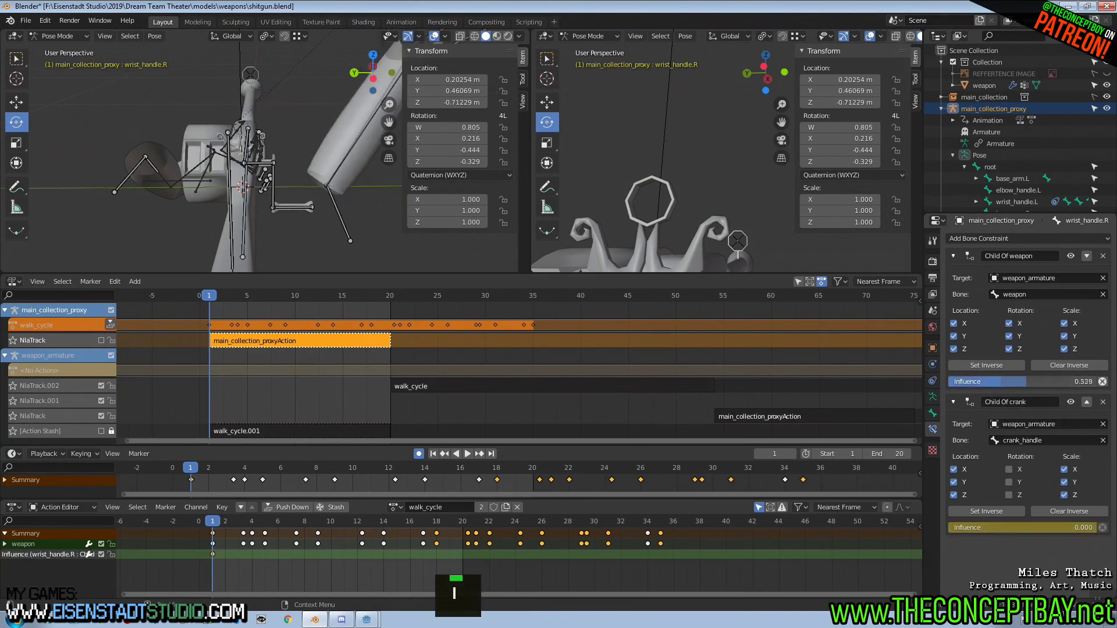
pyautogui.press('i')
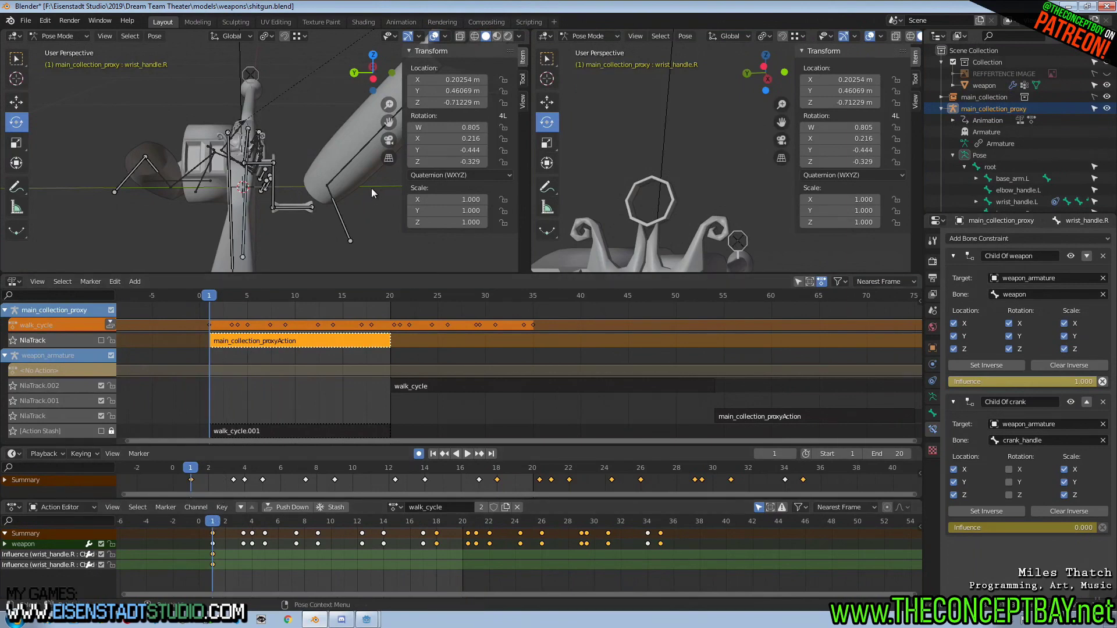
pyautogui.scroll(-3)
pyautogui.middleClick(371, 223)
pyautogui.scroll(3)
# - Shift the walk_cycle strip on NlaTrack.002 so it starts at the beginning of the timeline
pyautogui.middleClick(361, 215)
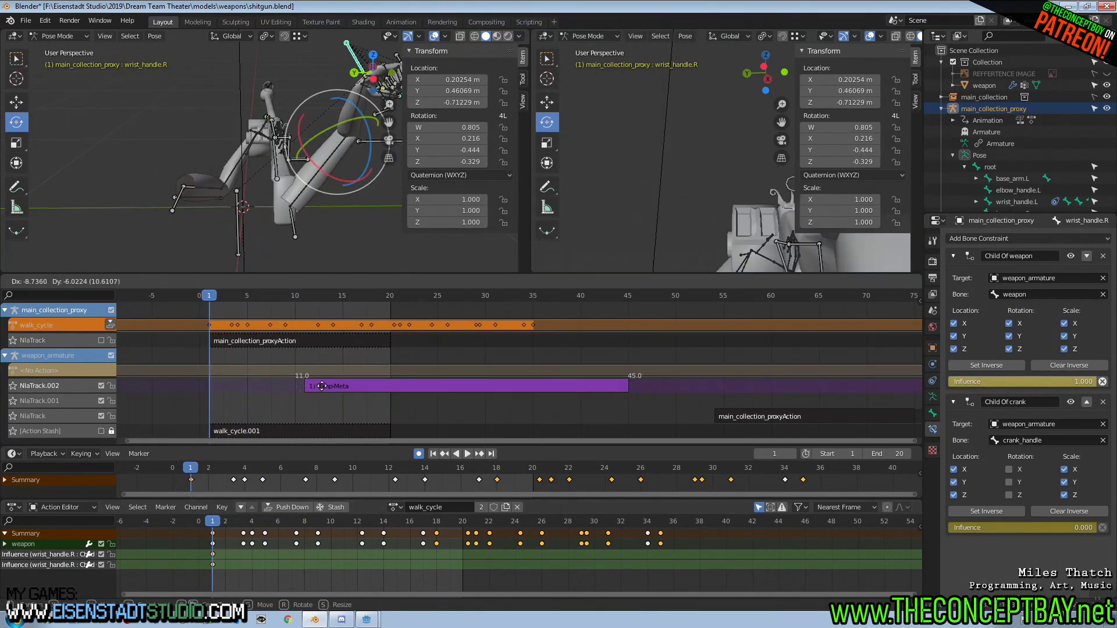
pyautogui.middleClick(253, 399)
pyautogui.press('space')
pyautogui.press('space')
pyautogui.scroll(-3)
# - Orbit the viewports to check the hands against the gun from several angles
pyautogui.middleClick(454, 349)
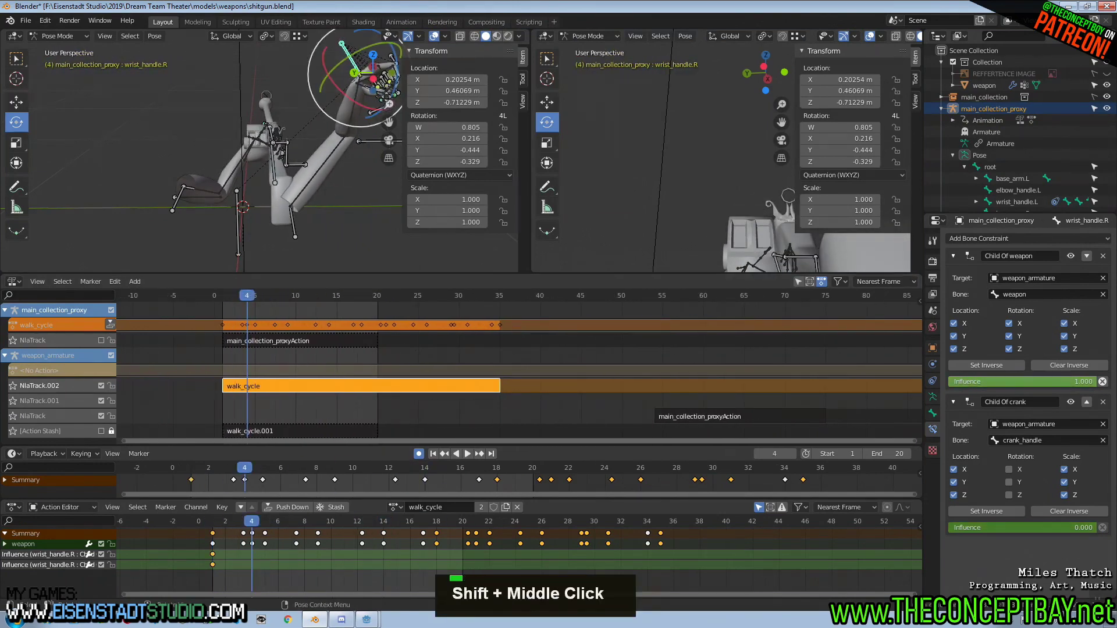
pyautogui.middleClick(277, 185)
pyautogui.scroll(-3)
pyautogui.middleClick(160, 149)
pyautogui.middleClick(225, 71)
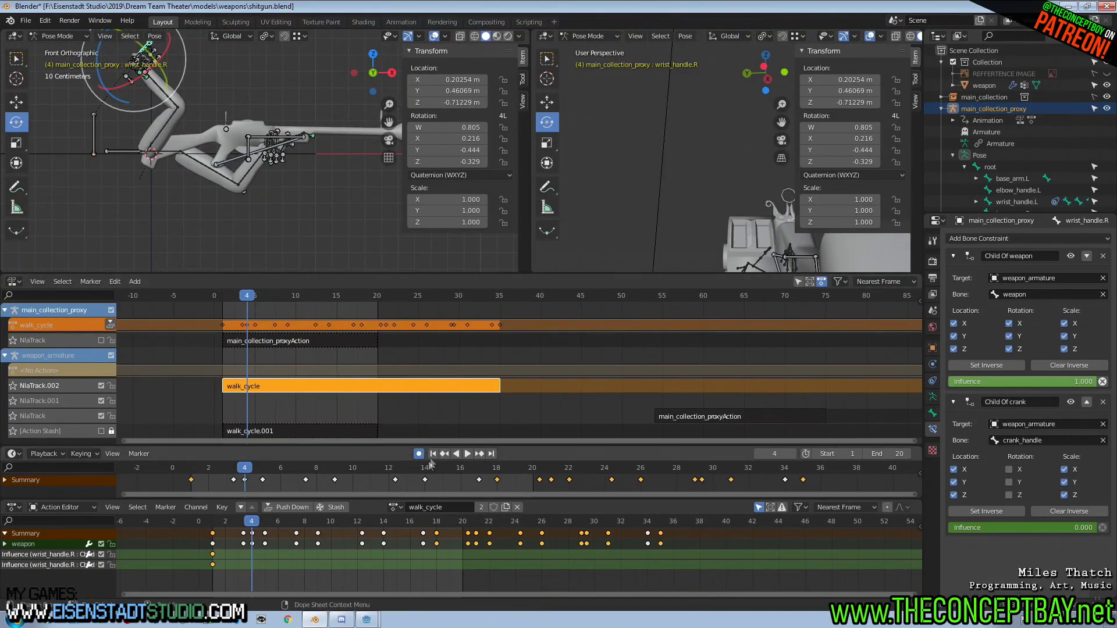
# - Move wrist_handle.R onto the shotgun grip, inspecting the fit around the hand
pyautogui.press('g')
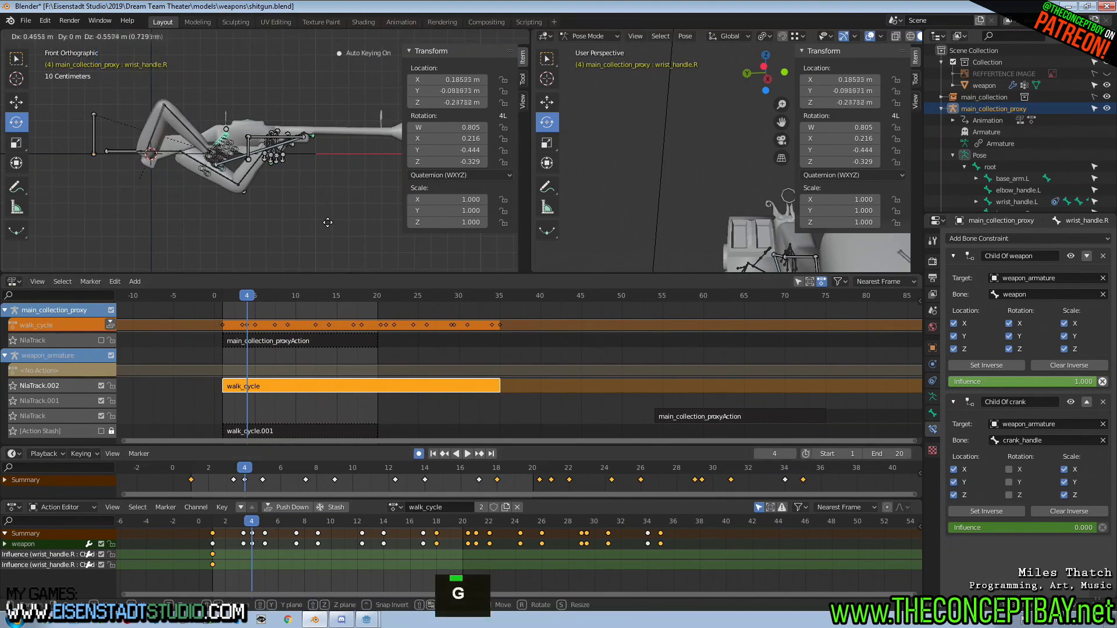
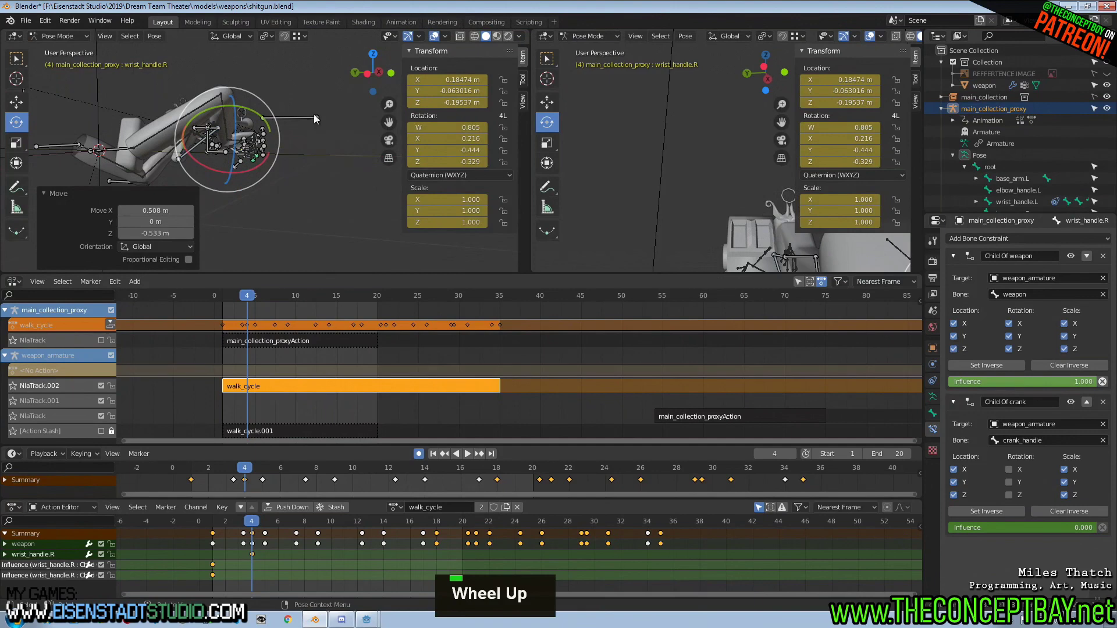
pyautogui.middleClick(321, 149)
pyautogui.scroll(-3)
pyautogui.scroll(-3)
pyautogui.scroll(-3)
pyautogui.middleClick(247, 125)
pyautogui.scroll(3)
pyautogui.middleClick(209, 93)
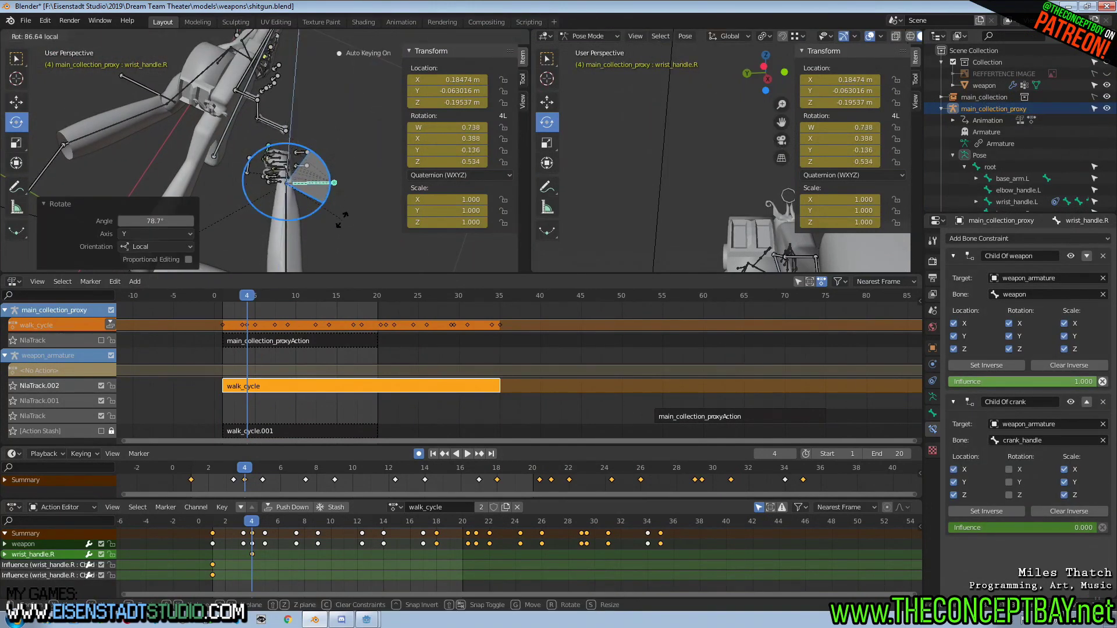
# - Rotate the wrist handle to match the grip and keyframe the new pose
pyautogui.press('ctrl+z')
pyautogui.middleClick(169, 149)
pyautogui.middleClick(295, 185)
pyautogui.middleClick(342, 200)
pyautogui.press('space')
# - Play back to check the result, then delete the extra proxyAction strip from the NLA
pyautogui.press('space')
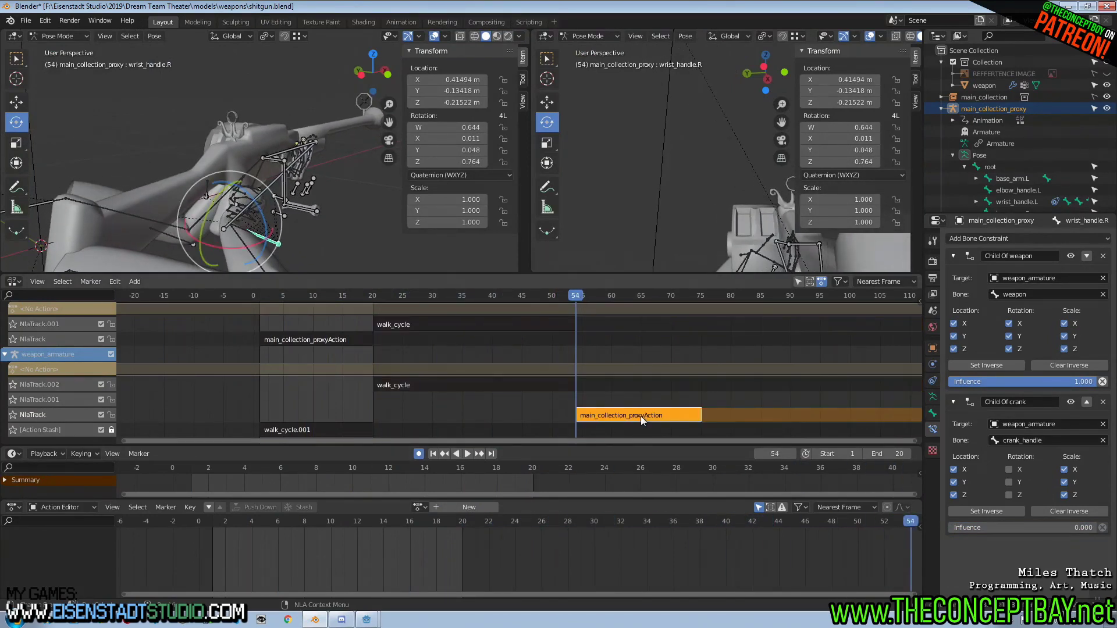
pyautogui.press('space')
pyautogui.press('Delete')
pyautogui.scroll(-3)
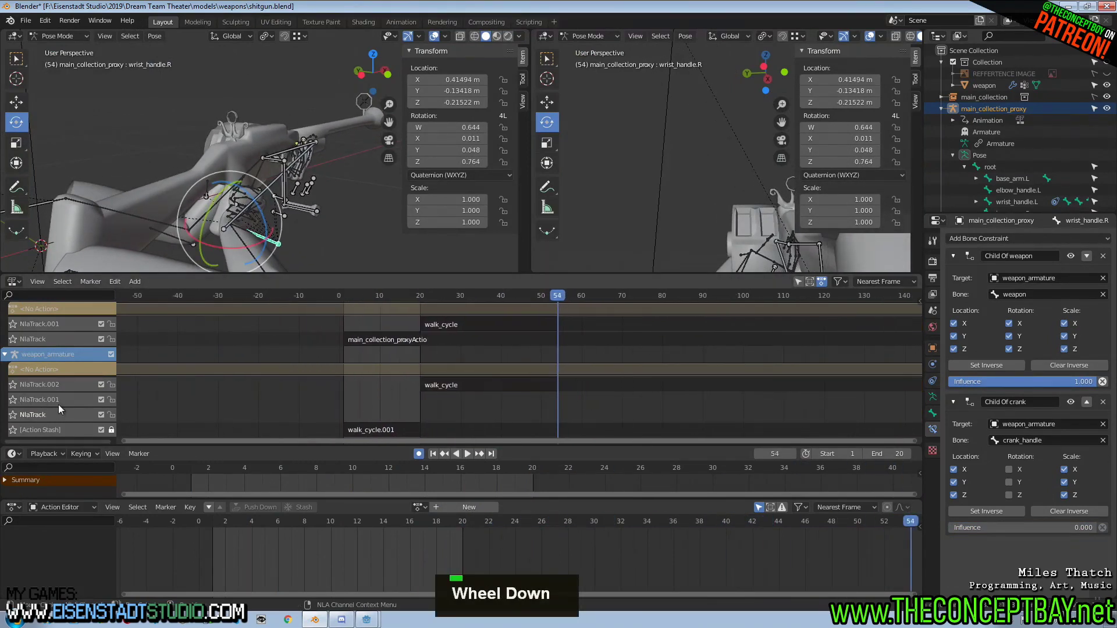